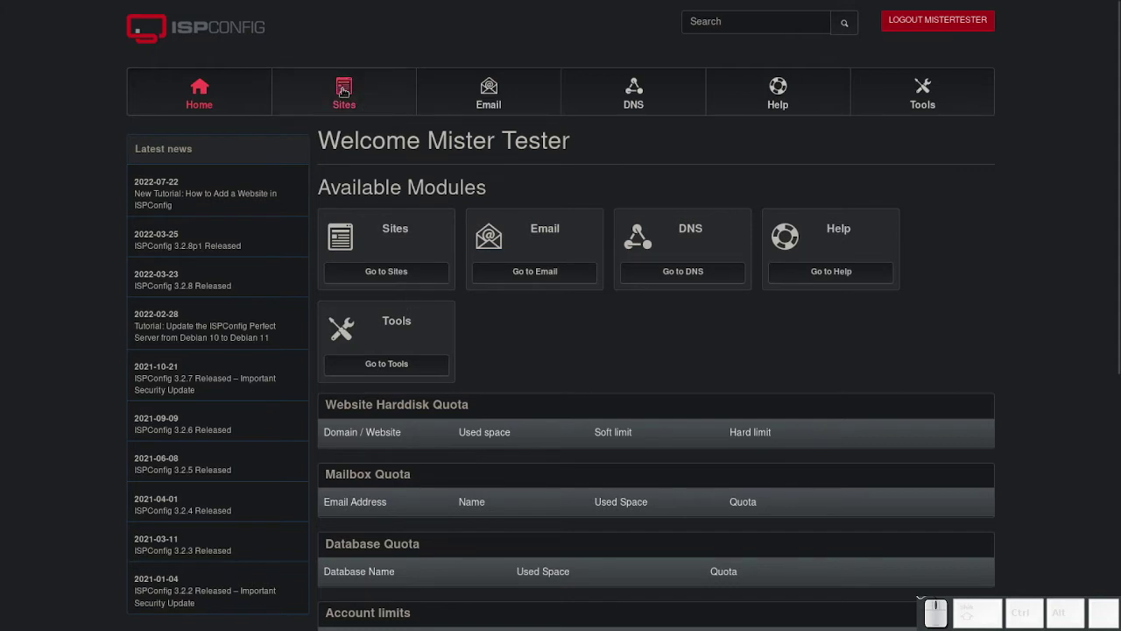
Go to the Sites module to start a new website for testdomain.com.
click(338, 85)
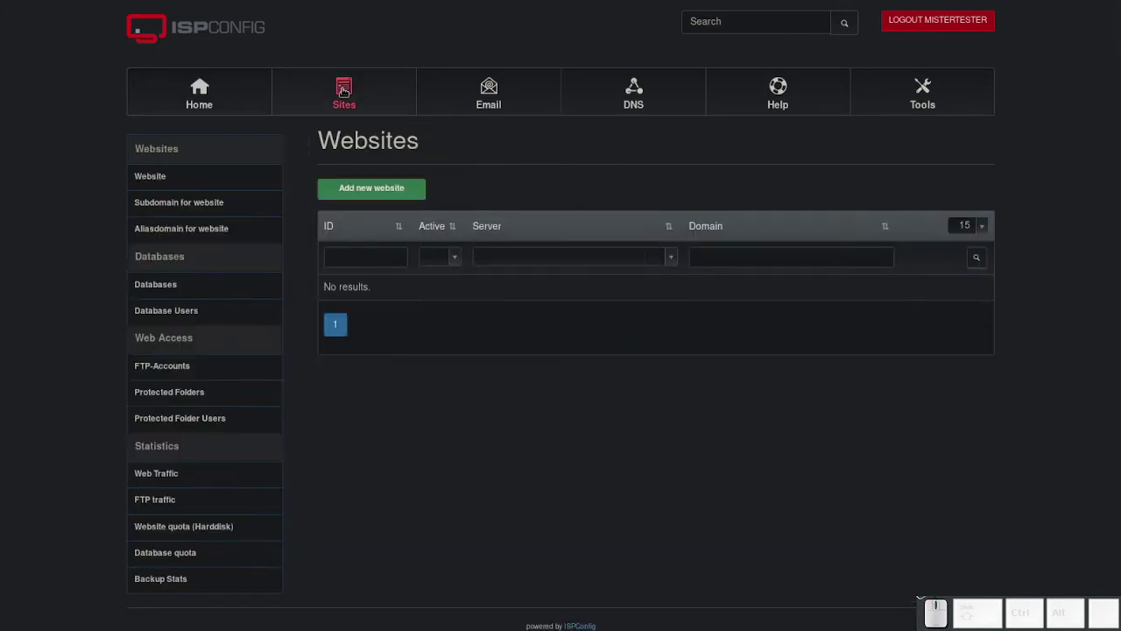
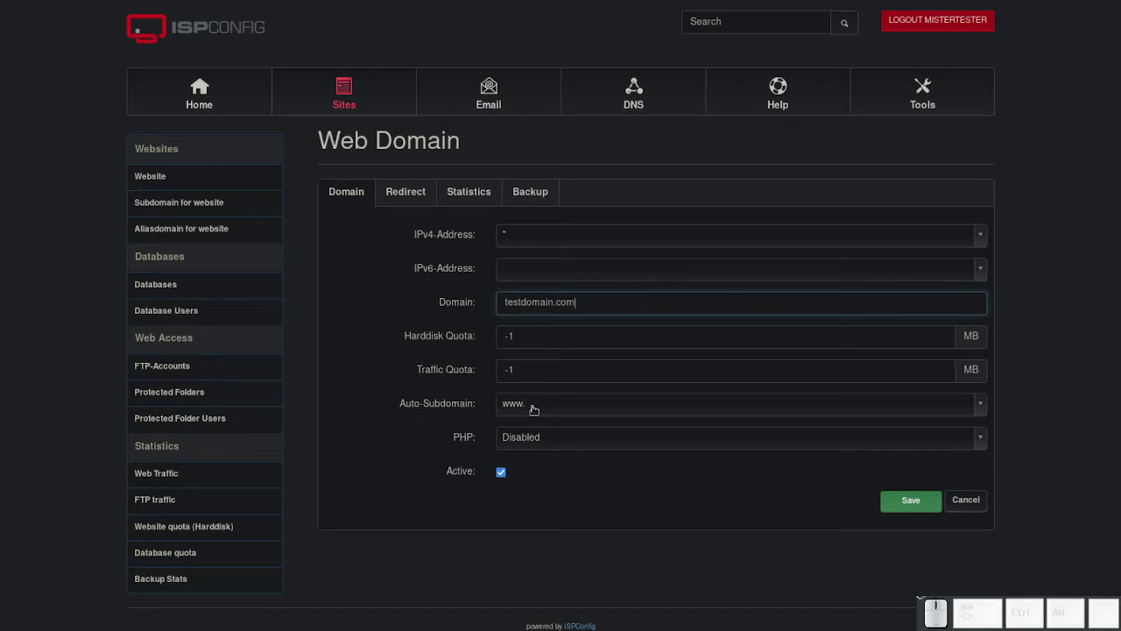
Set the website's Auto-Subdomain to None and its PHP mode to PHP-FPM.
click(532, 406)
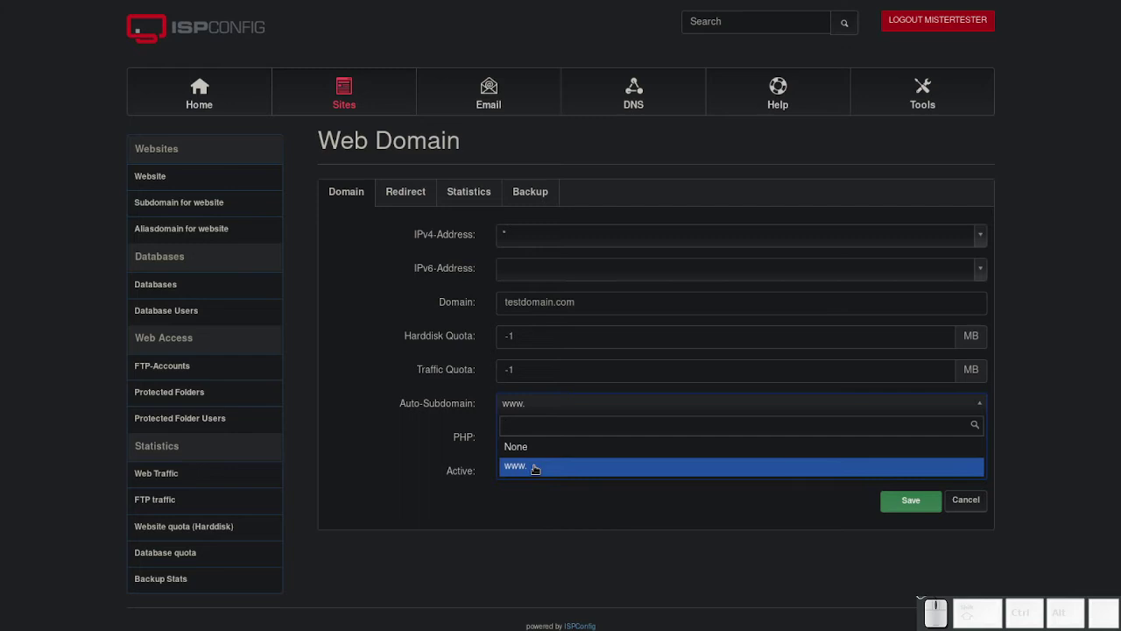
click(531, 446)
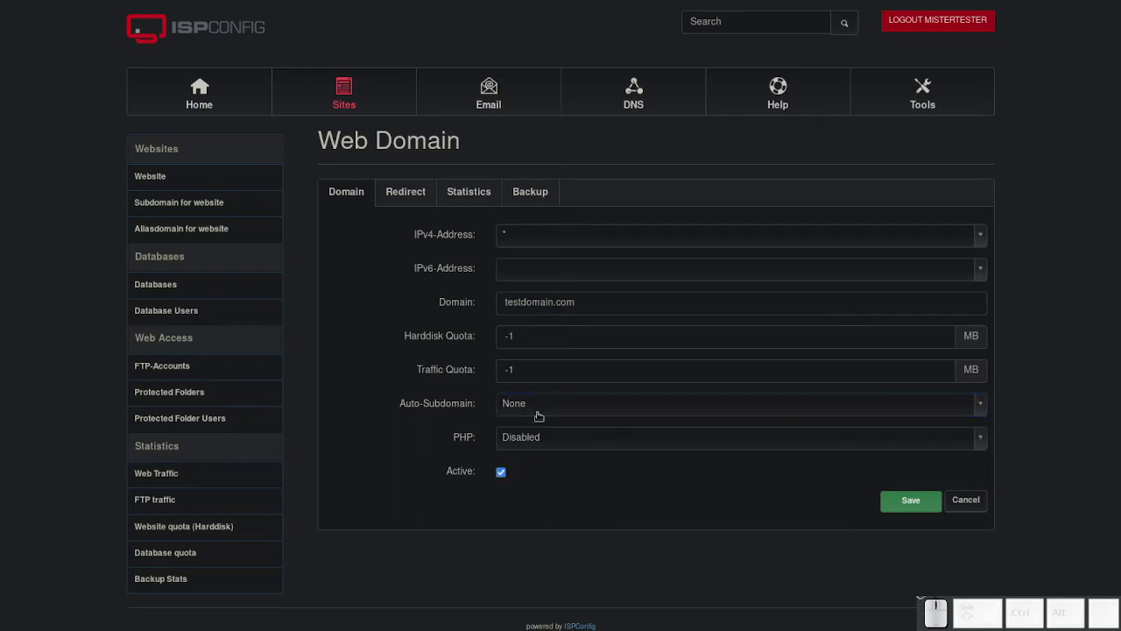
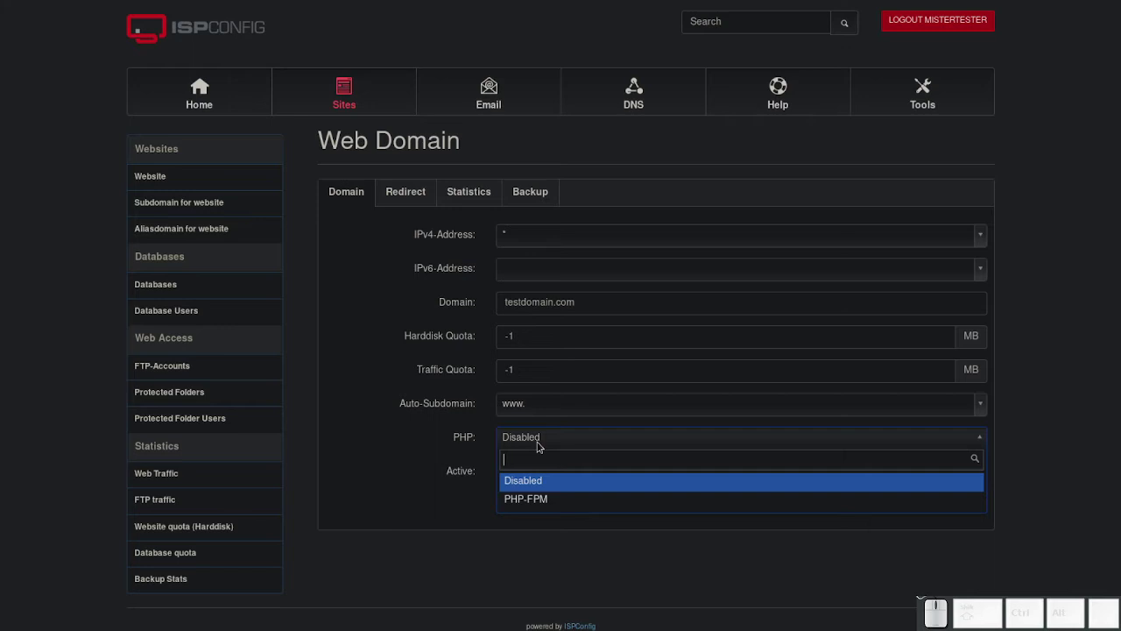
click(536, 487)
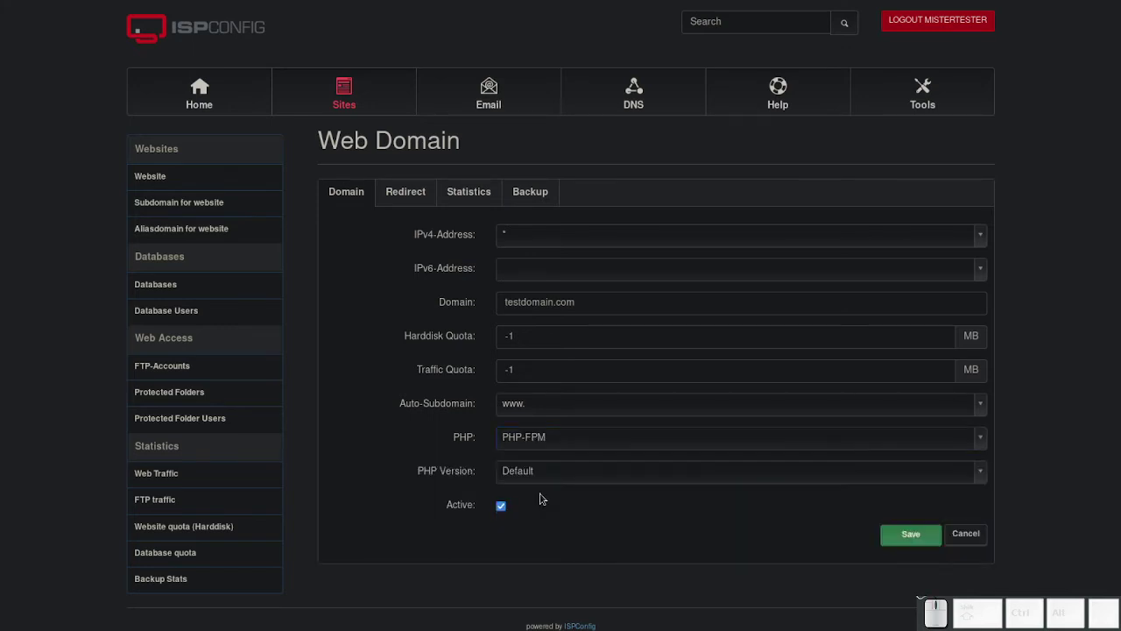
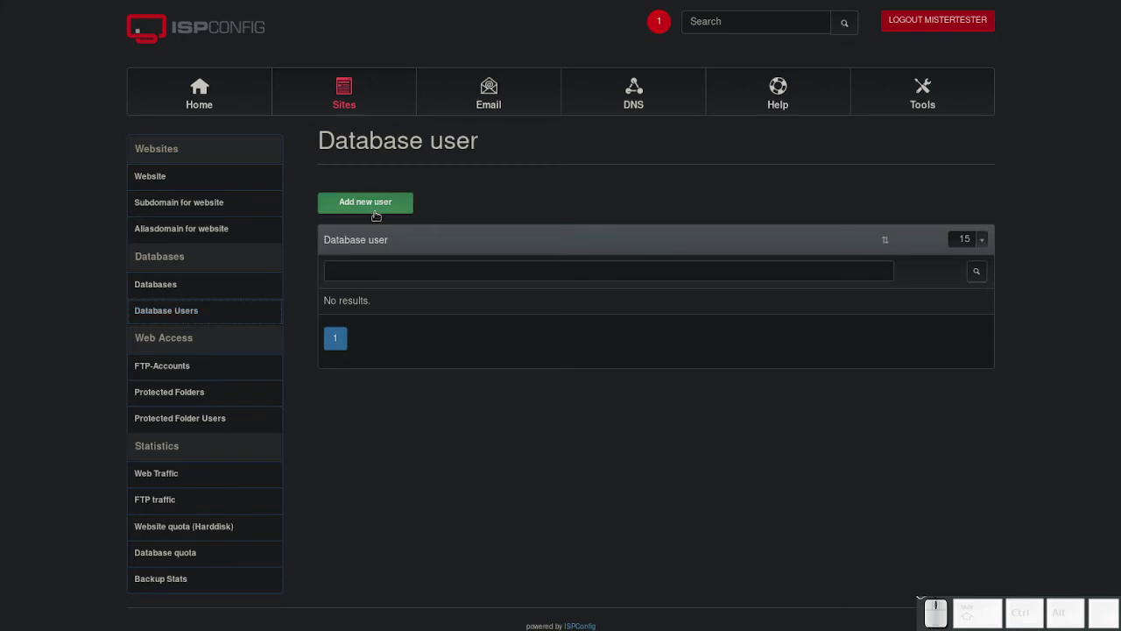
Start a new database user form for c1test.
click(376, 206)
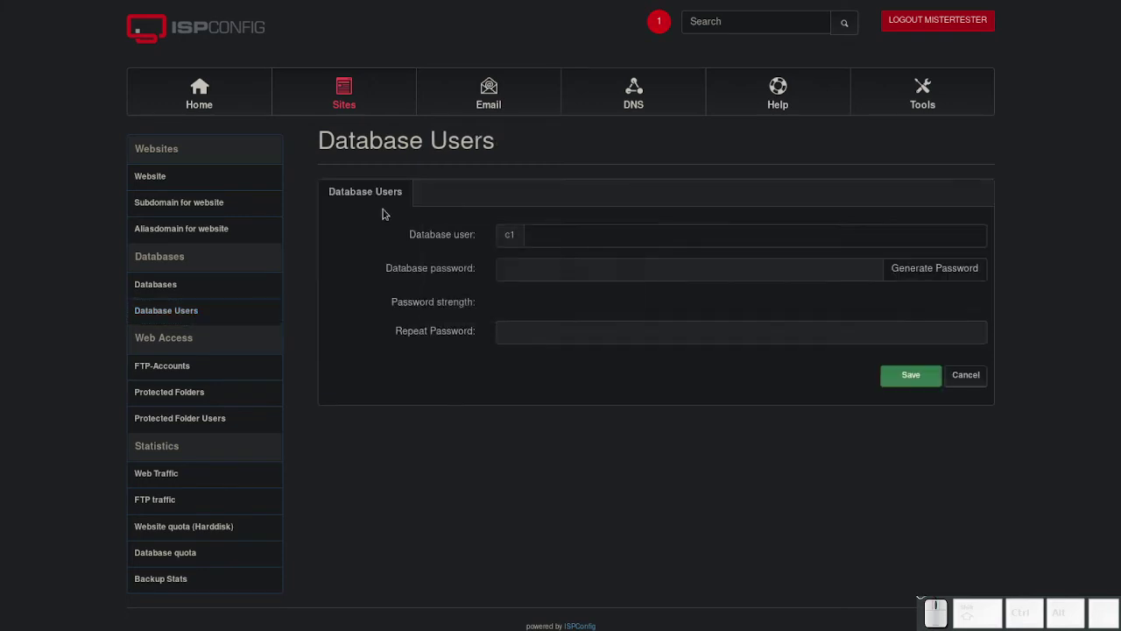
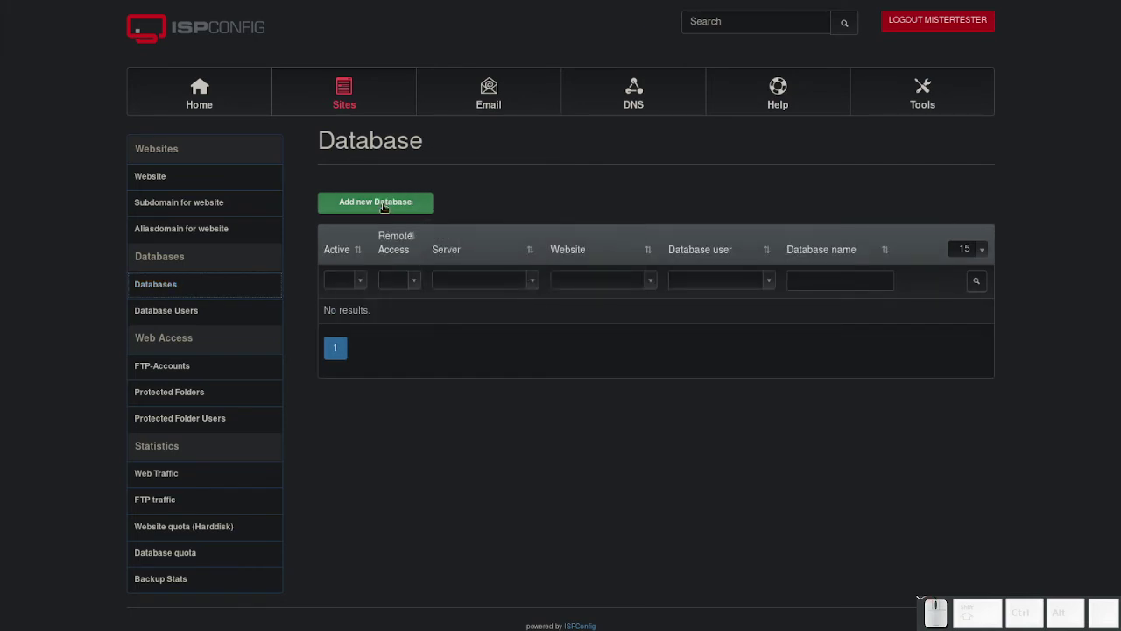
Create database testdb on site testdomain.com owned by user c1test and save it.
click(378, 200)
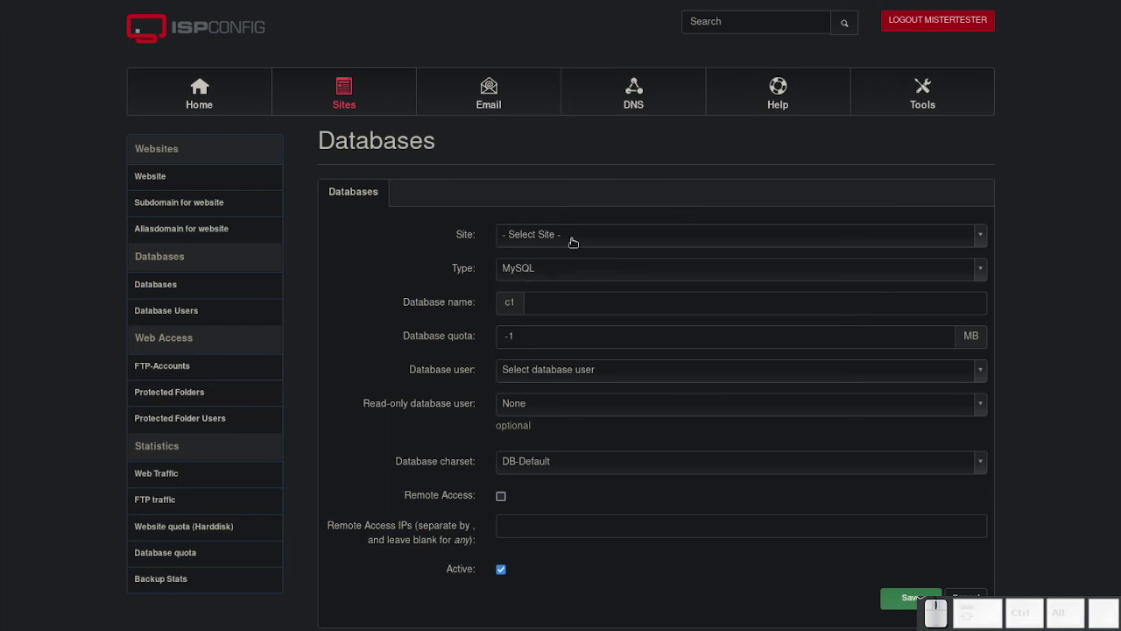
click(448, 333)
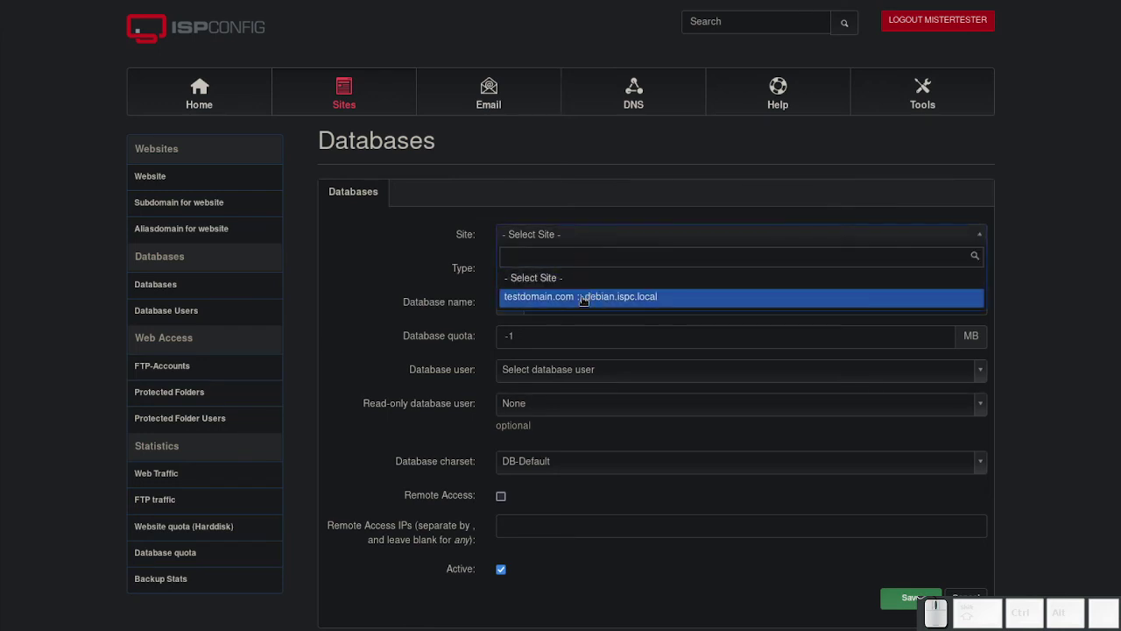
click(577, 295)
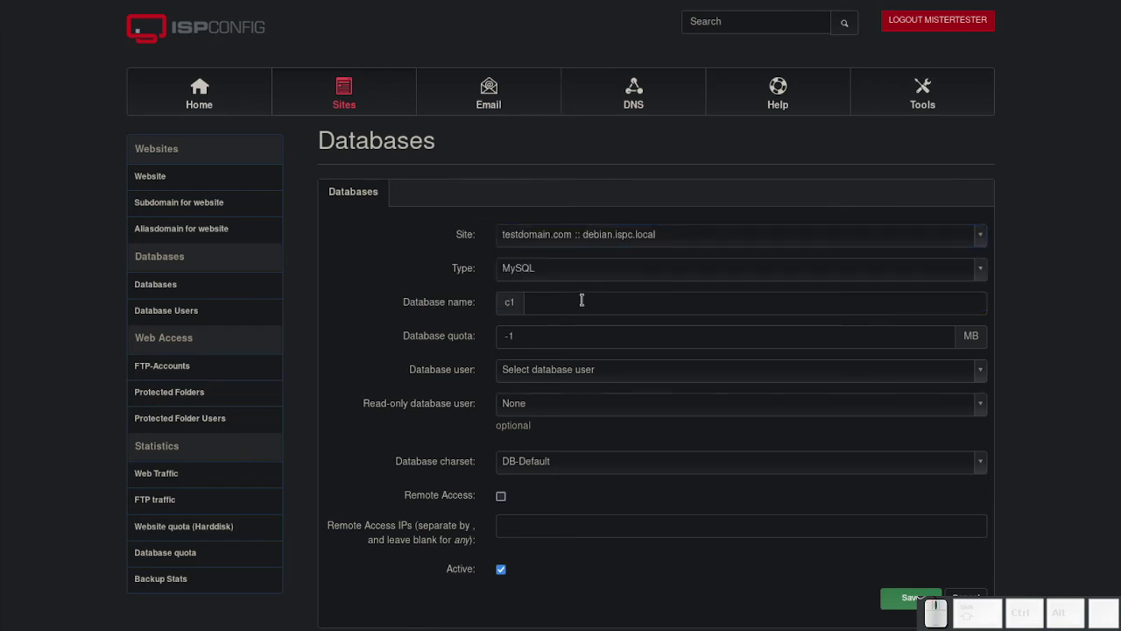
click(448, 333)
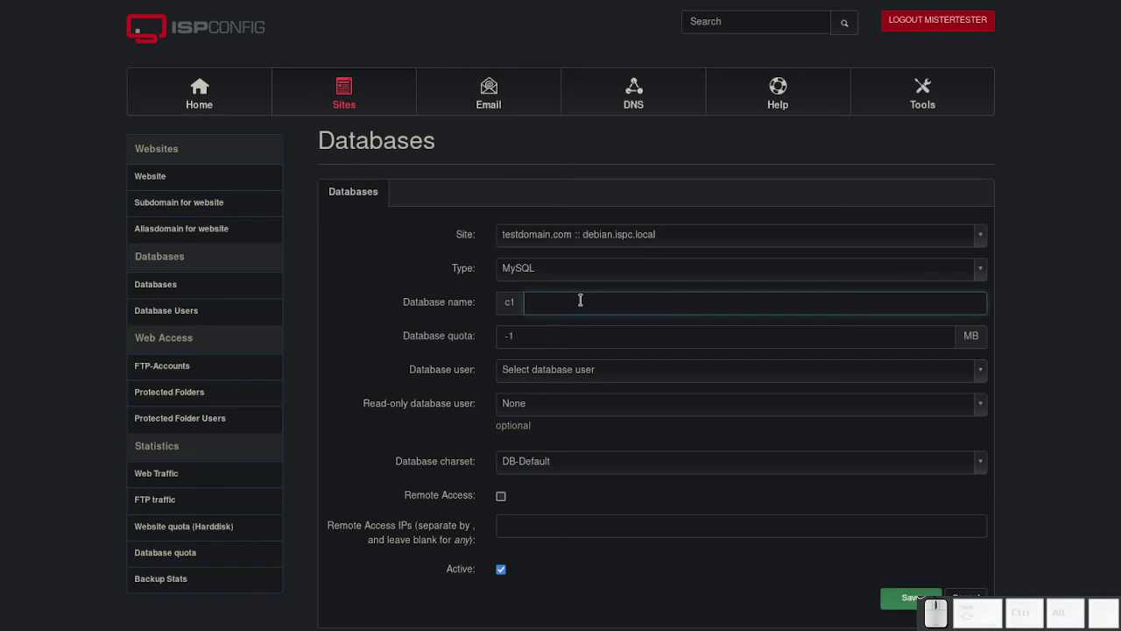
key(d)
key(b)
click(448, 333)
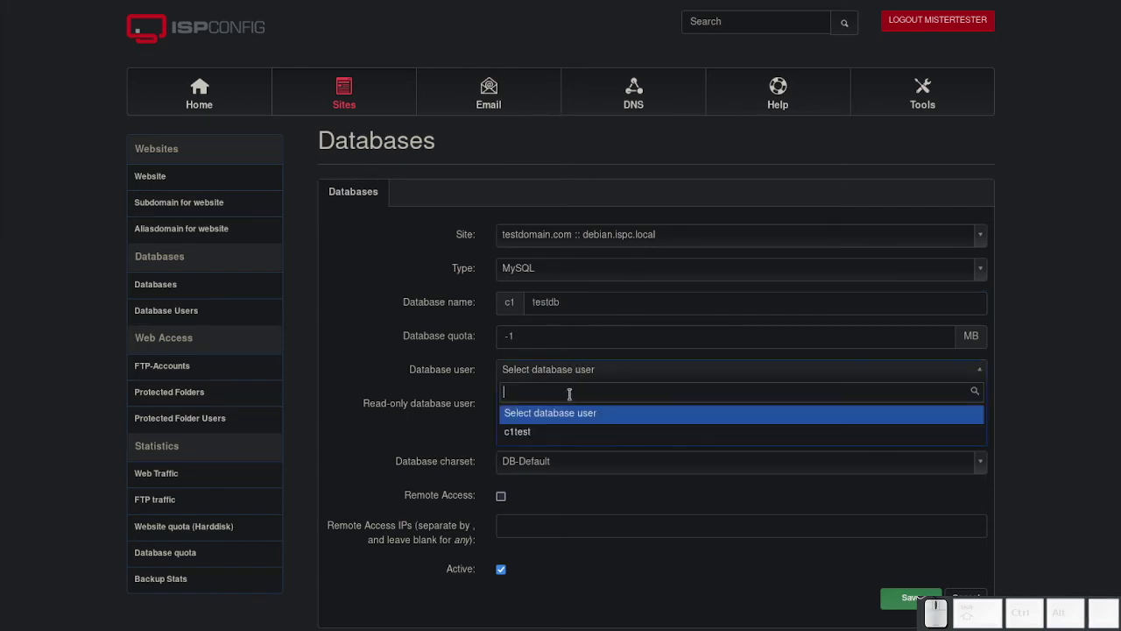
click(449, 333)
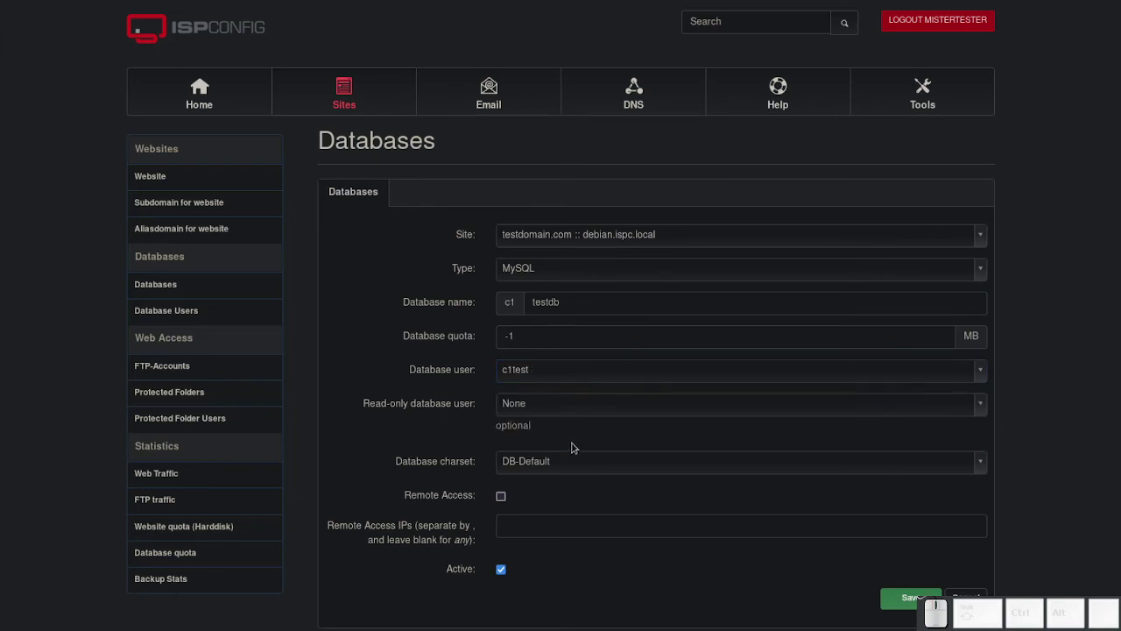
scroll(down, 3)
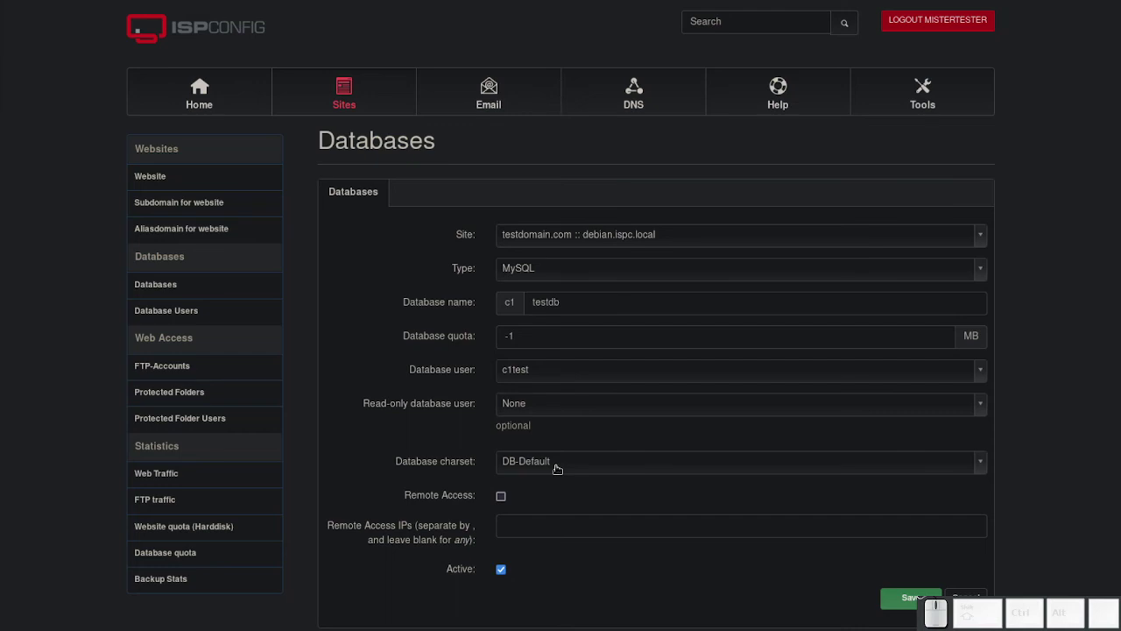
click(449, 333)
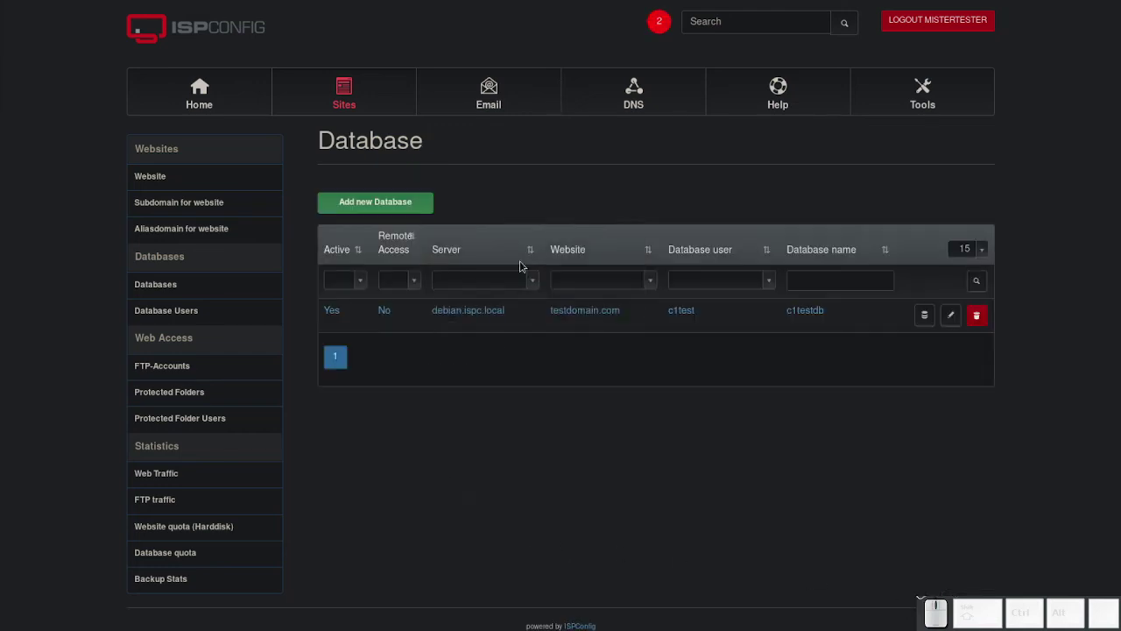
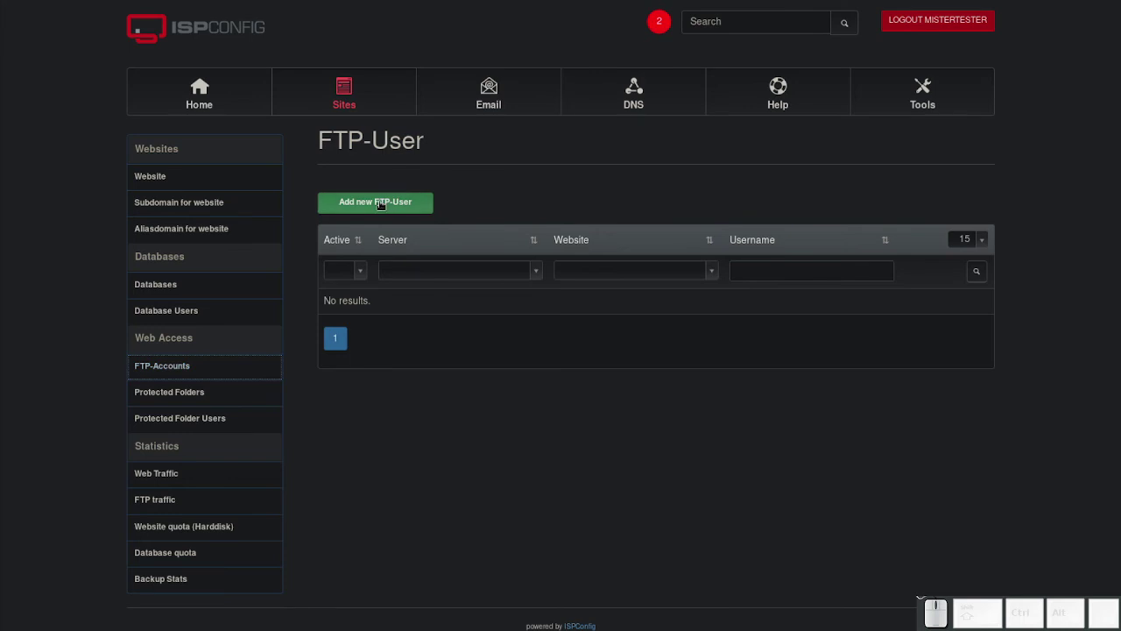
Add an FTP user named test for testdomain.com with a generated strong password.
click(375, 198)
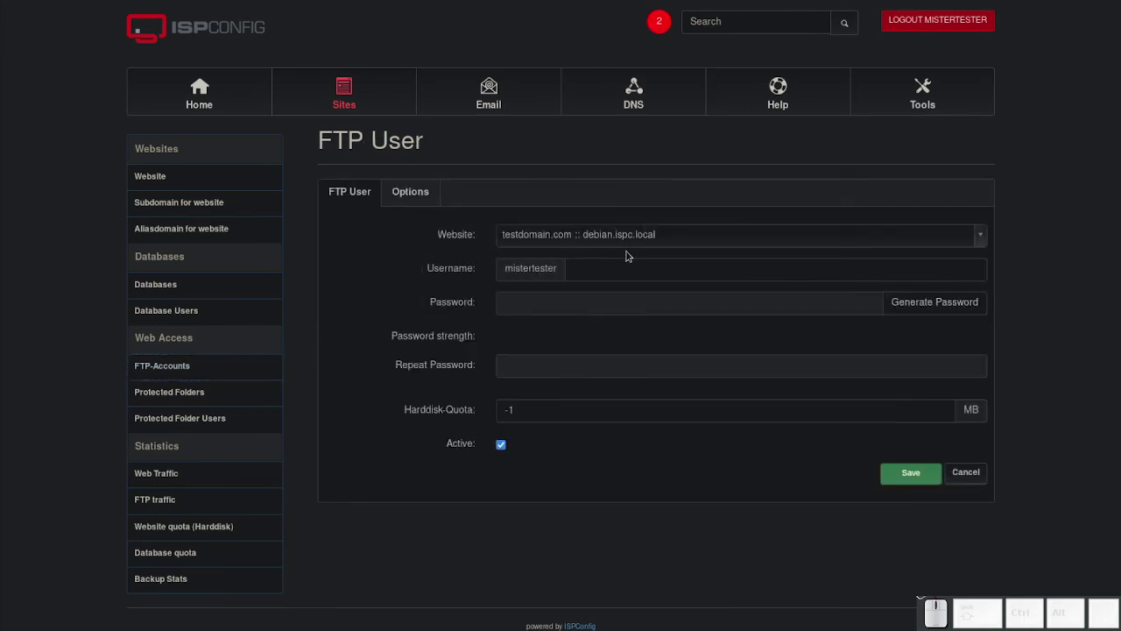
click(624, 276)
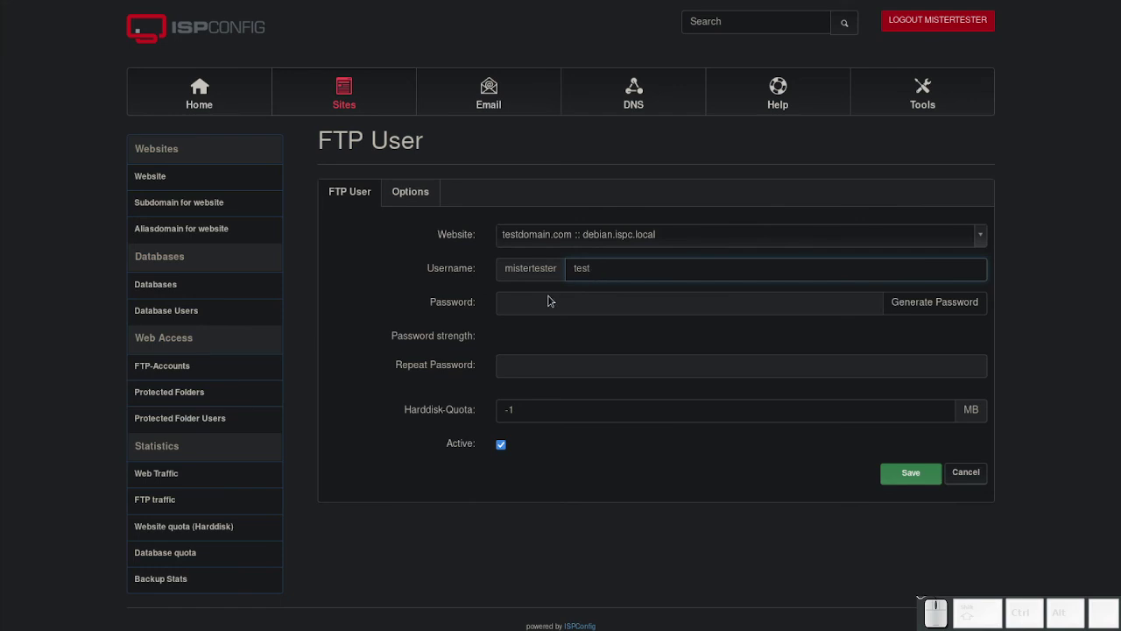
click(887, 337)
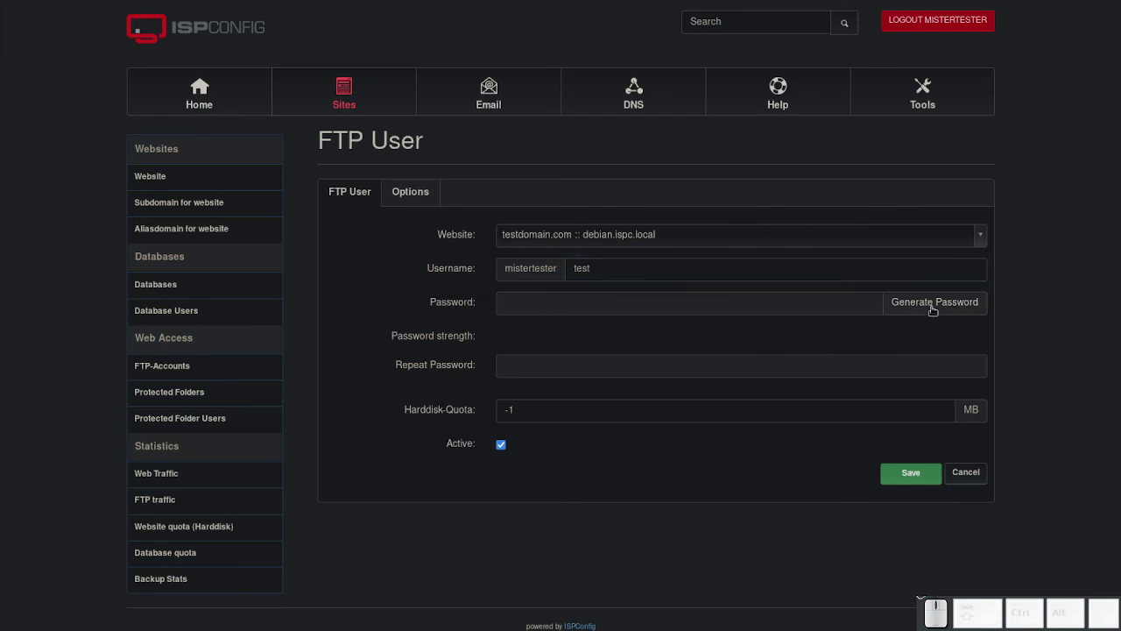
click(928, 301)
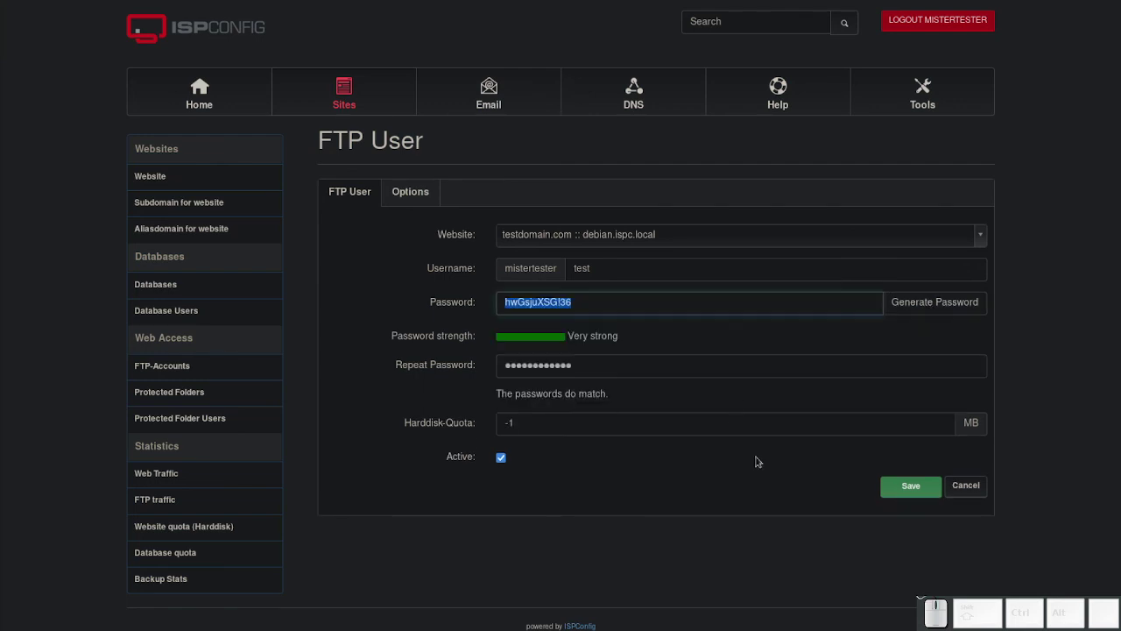
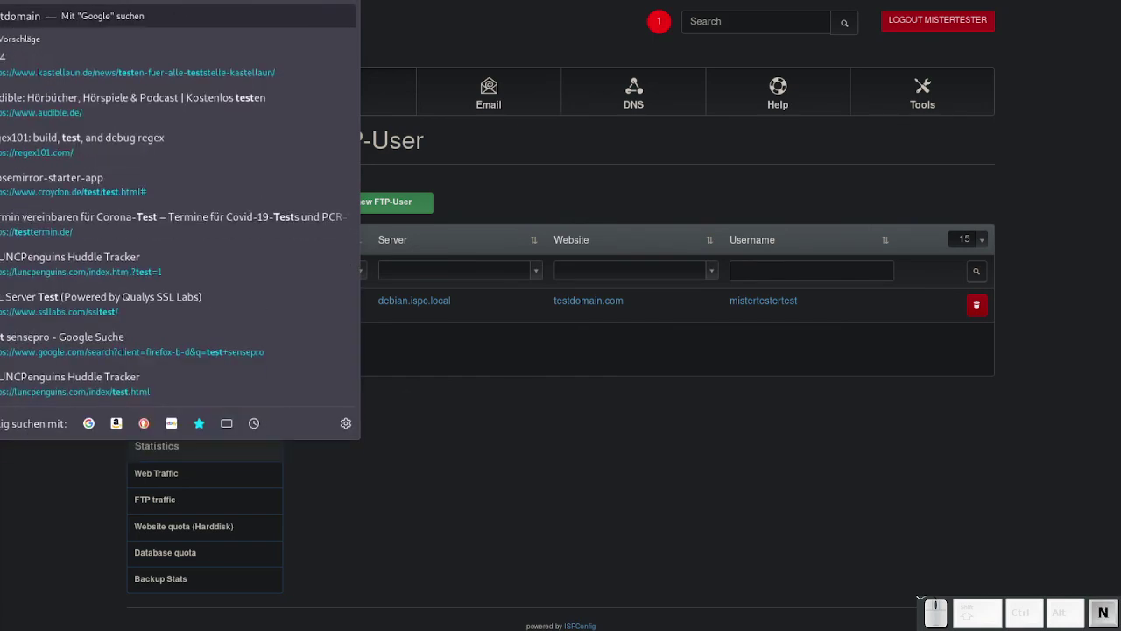
Load testdomain.com in Firefox to show the default 'Welcome to your website!' page.
key(Return)
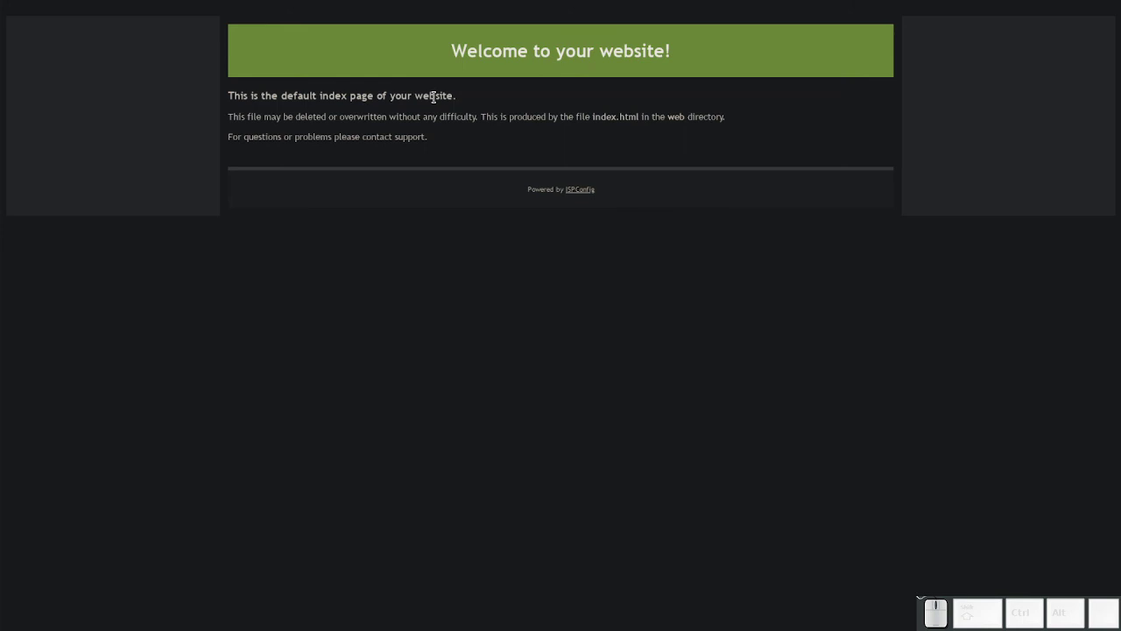